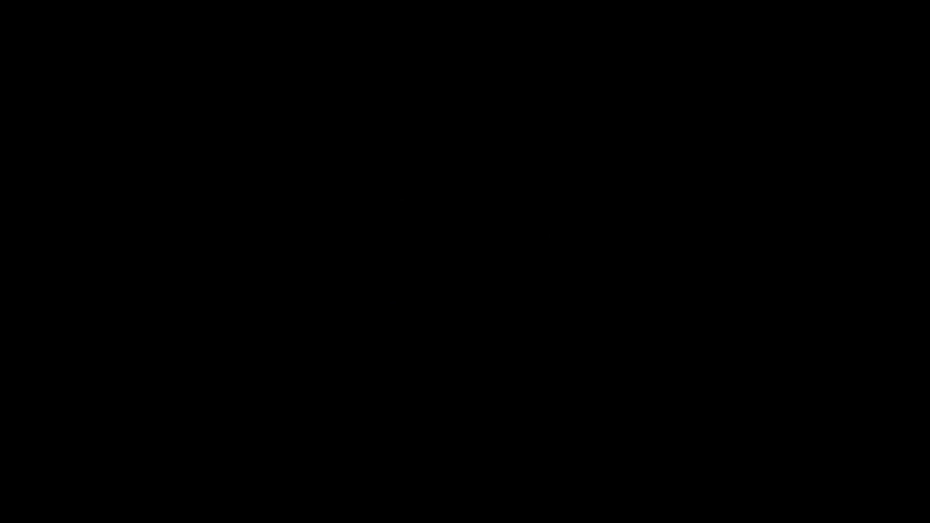
# Select the Horizontal Type tool to start writing text in Comp 4
pyautogui.click(370, 438)
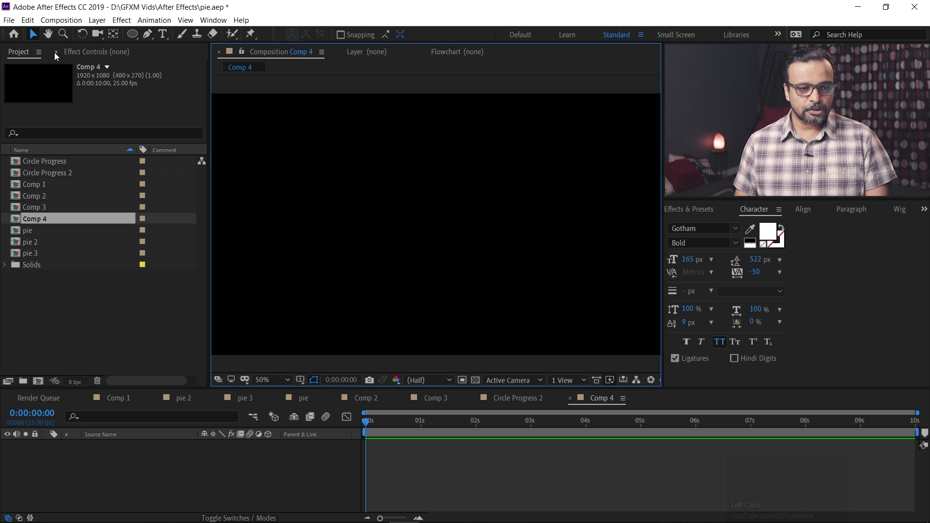
# Create a text layer in the composition reading gfxmentor in bold white Gotham
pyautogui.click(165, 36)
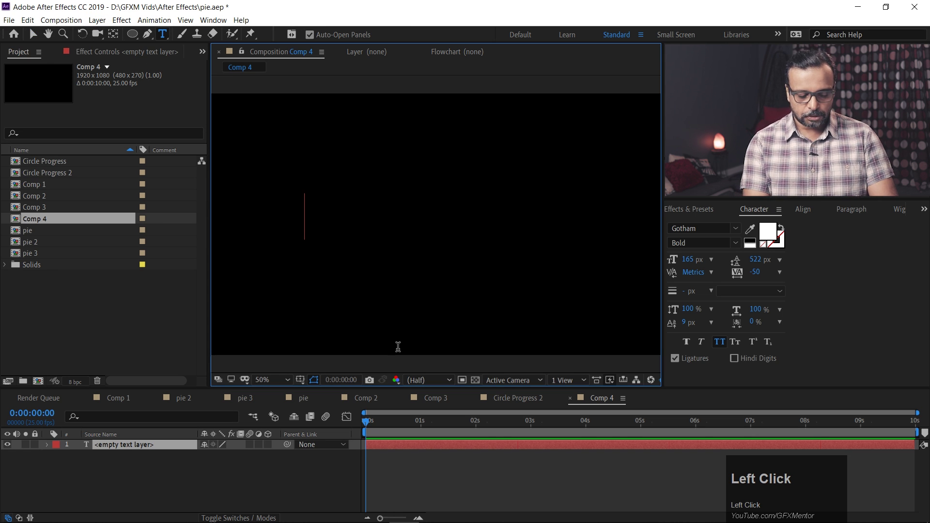
pyautogui.press('g')
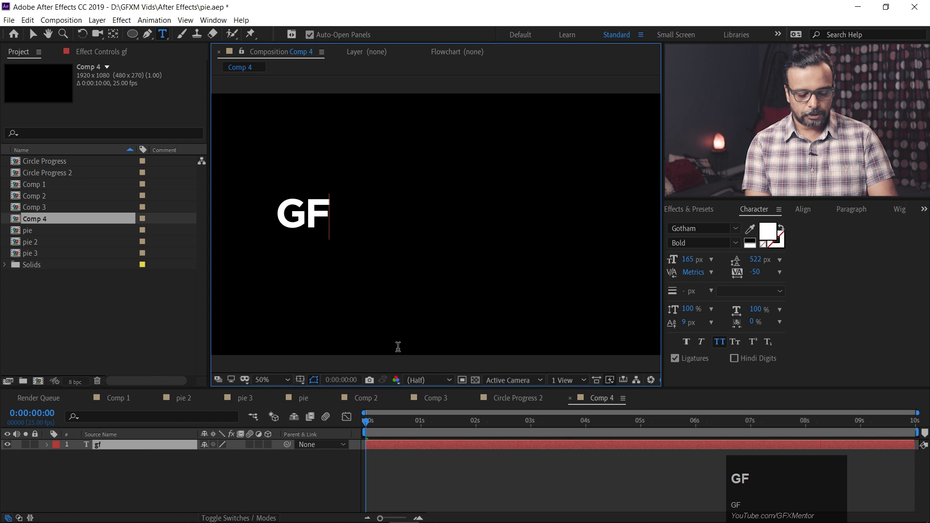
pyautogui.write('XMENTOR')
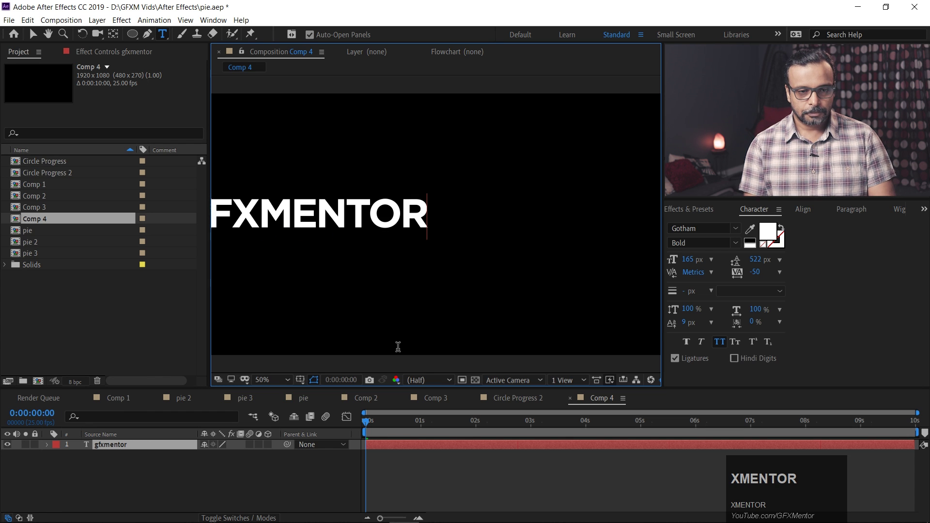
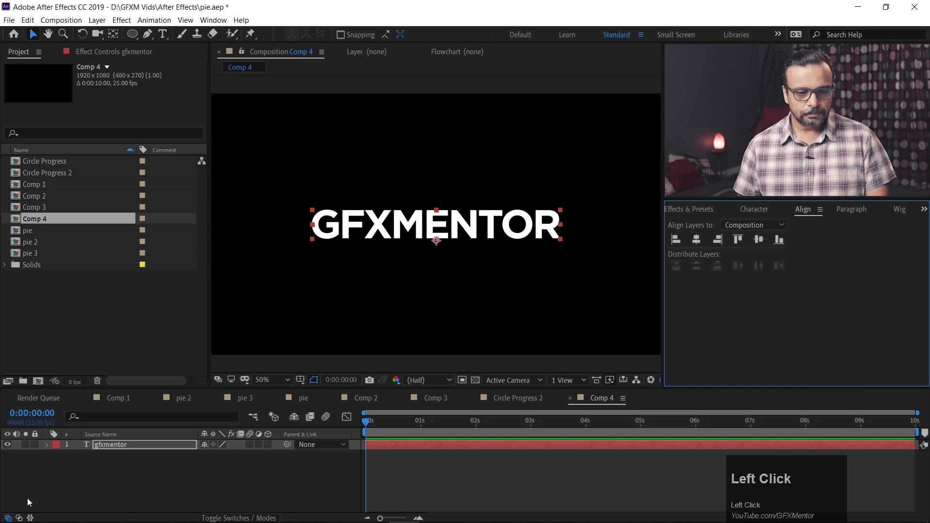
# Create a new red solid layer and move it below the GFXMENTOR text layer
pyautogui.rightClick(62, 478)
pyautogui.click(130, 361)
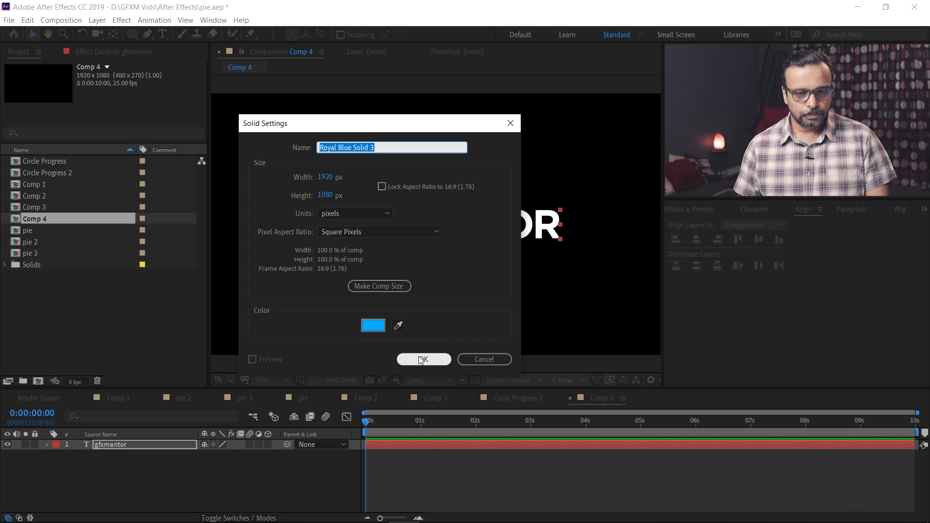
pyautogui.moveTo(375, 328); pyautogui.dragTo(98, 448)
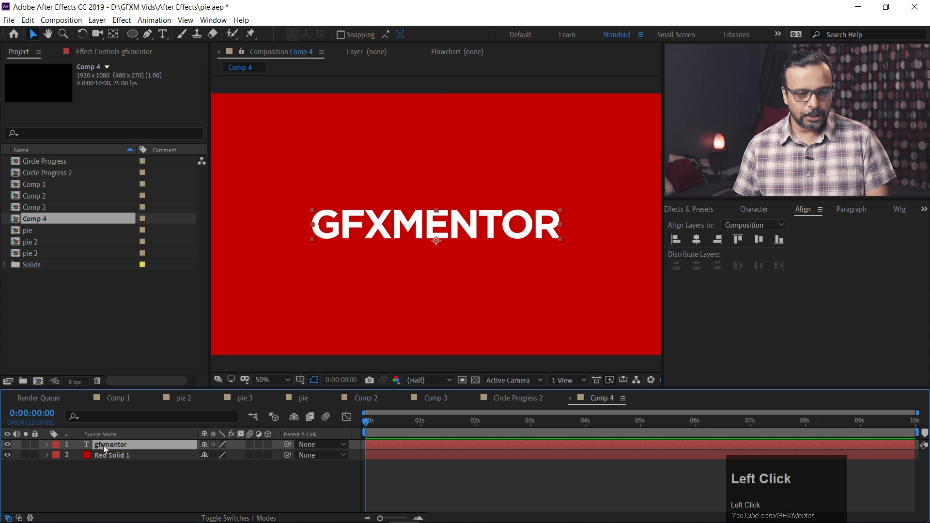
# Toggle All Caps off and back on in the Character panel so the text shows as GFXMENTOR
pyautogui.rightClick(145, 444)
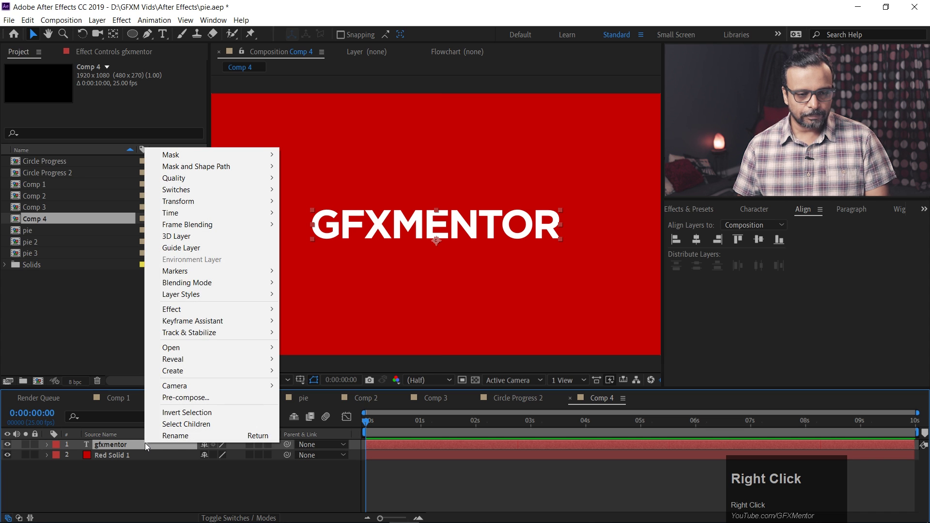
pyautogui.click(116, 443)
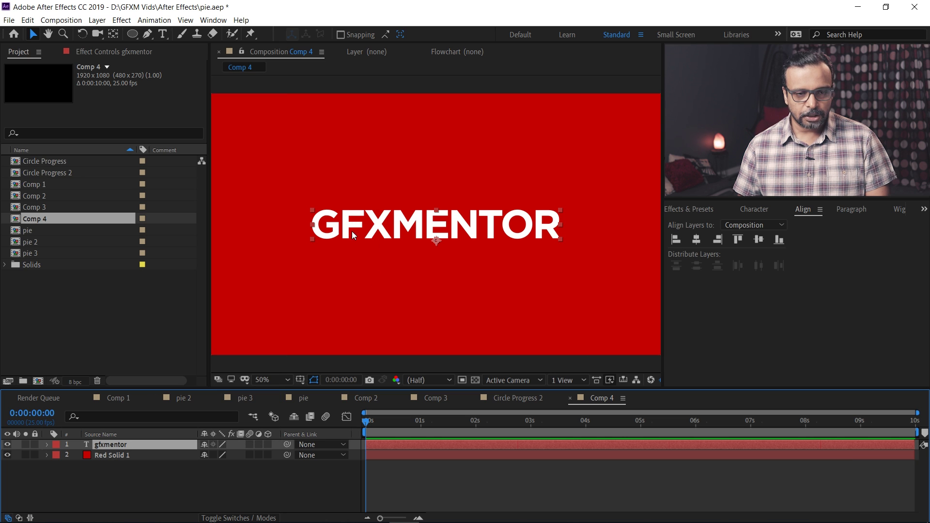
pyautogui.click(754, 213)
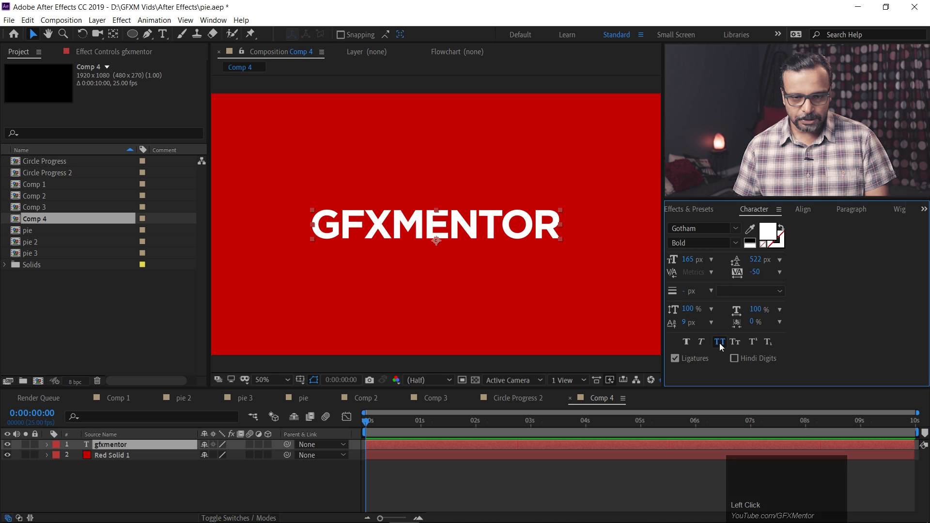
pyautogui.click(719, 344)
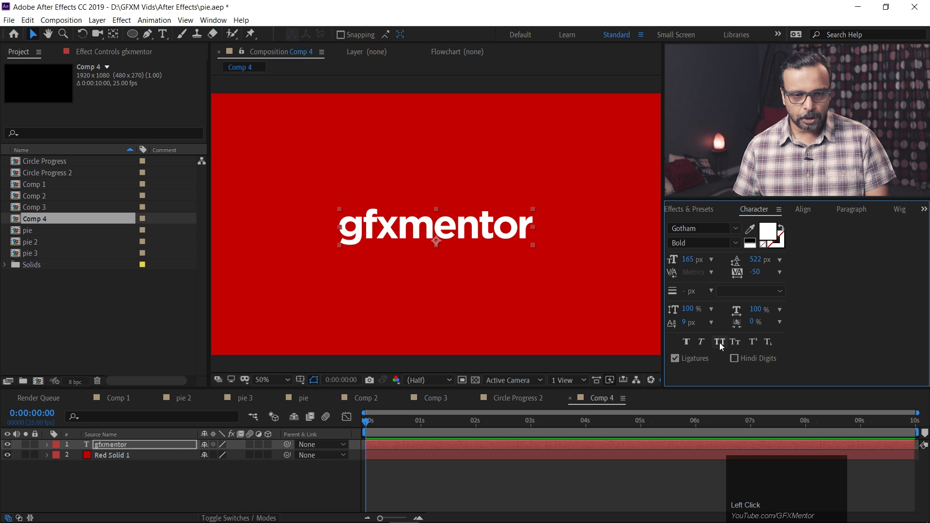
pyautogui.click(720, 344)
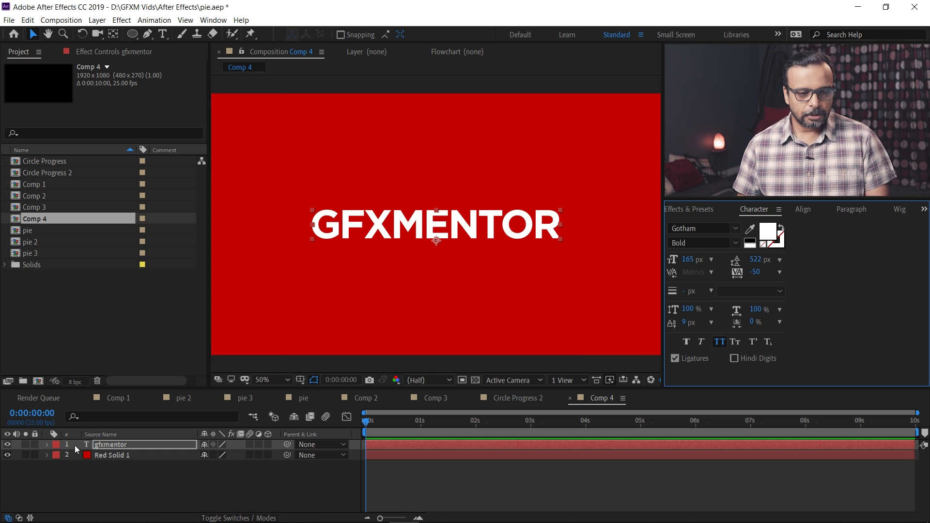
# Create a gfxmentor Outlines shape layer from the text layer via Create Shapes from Text
pyautogui.rightClick(139, 444)
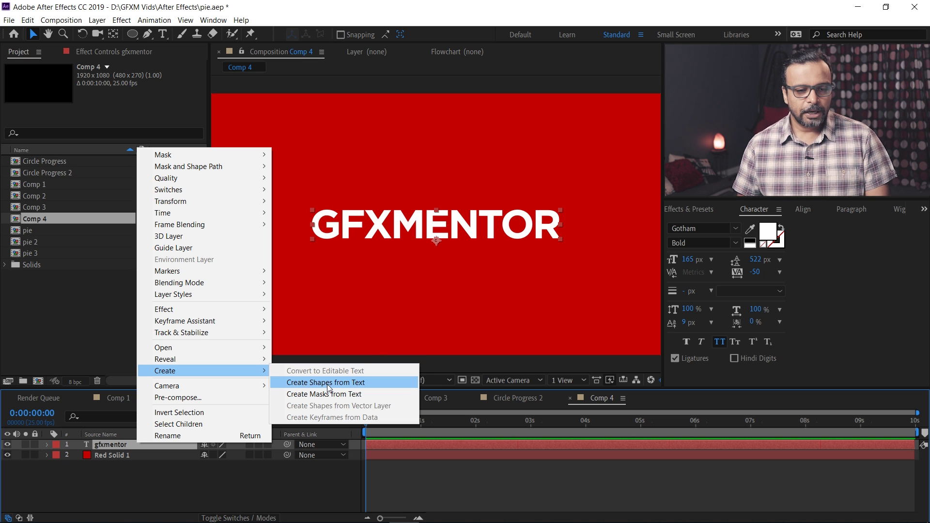
pyautogui.click(328, 386)
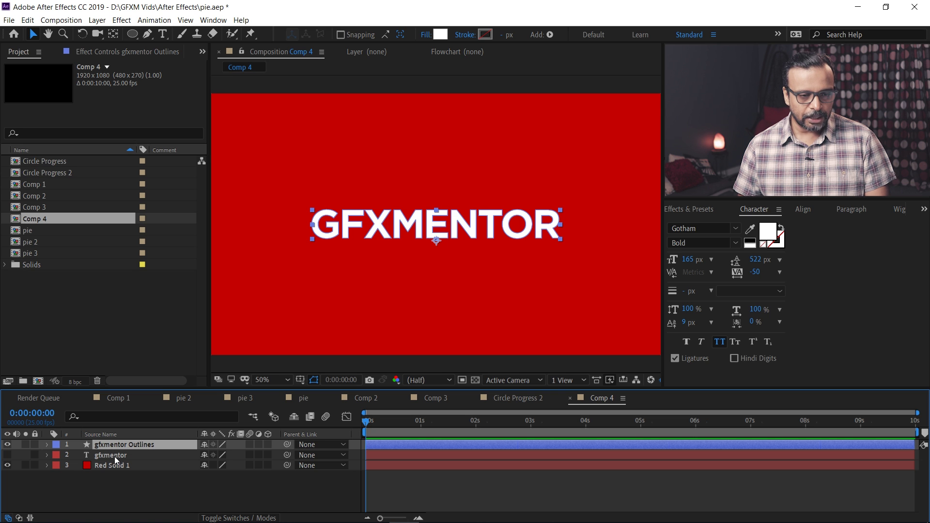
# Delete the original text layer and expand the Outlines layer to show its letter groups
pyautogui.click(115, 458)
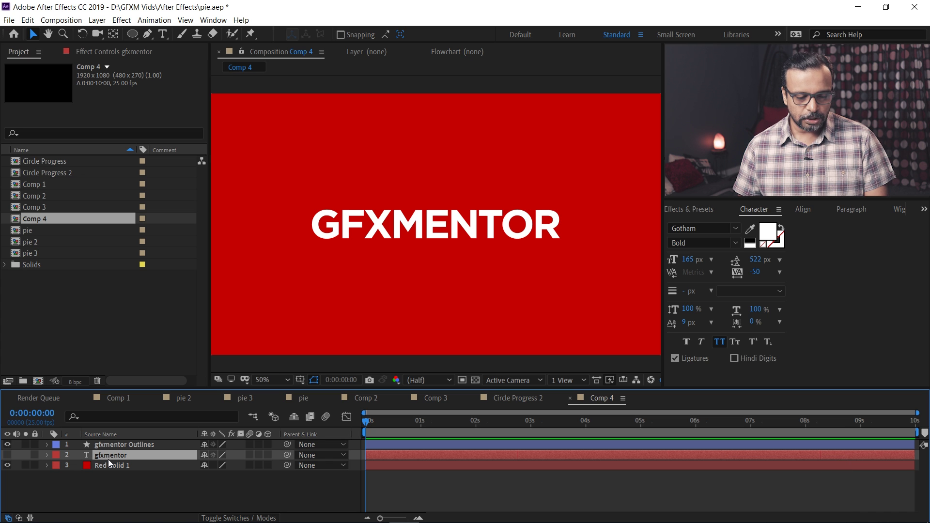
pyautogui.press('Delete')
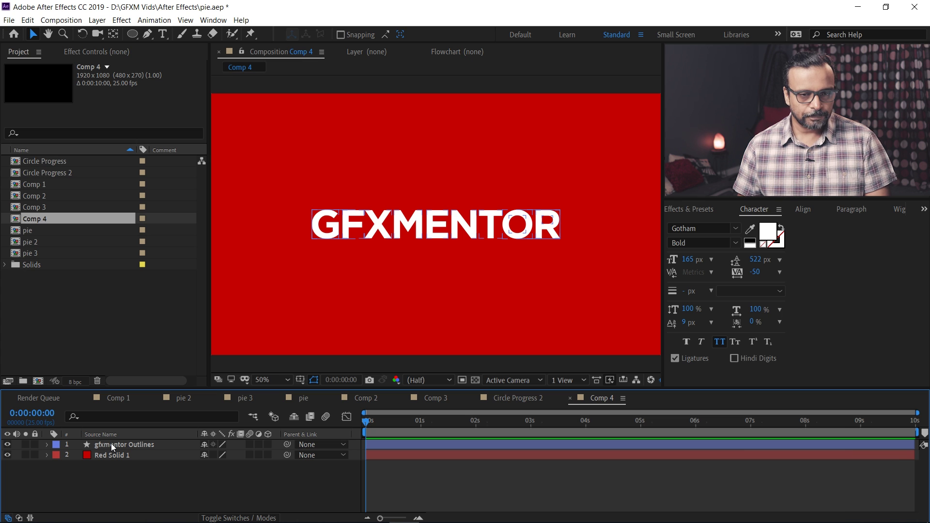
pyautogui.click(46, 445)
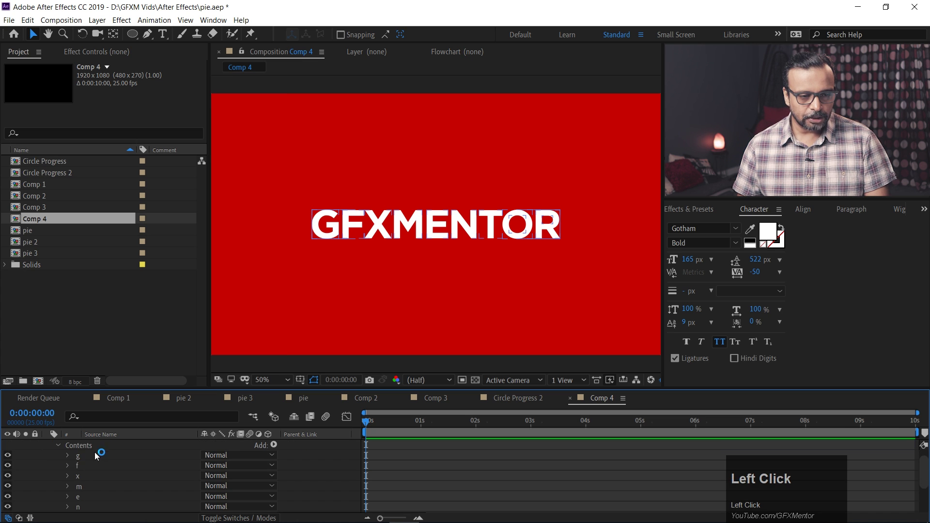
pyautogui.scroll(-3)
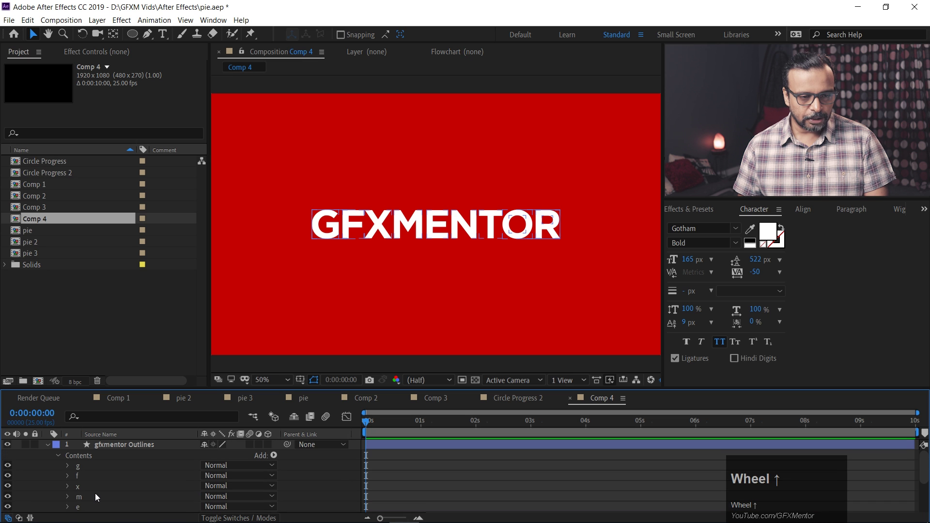
# Set the outlines stroke width to 4 px and inspect the hollow white letters
pyautogui.click(58, 456)
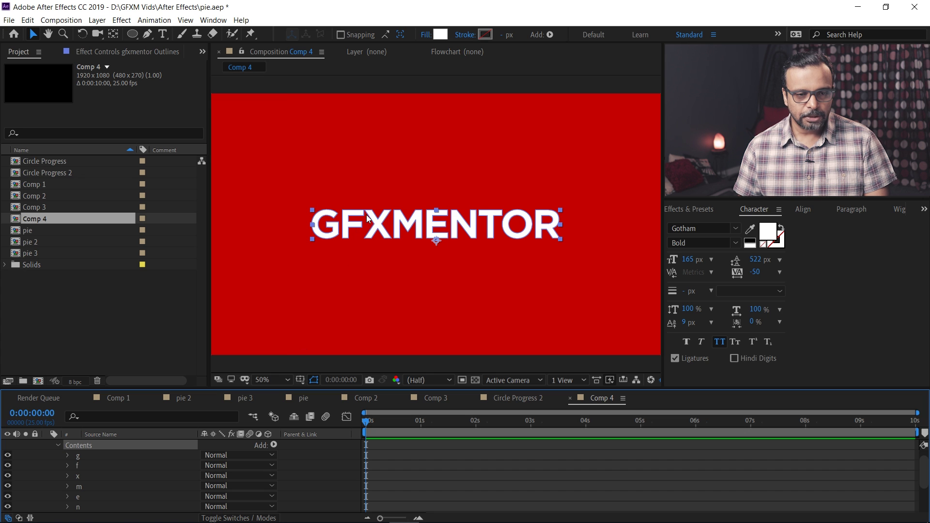
pyautogui.moveTo(427, 37); pyautogui.dragTo(520, 43)
pyautogui.press('4')
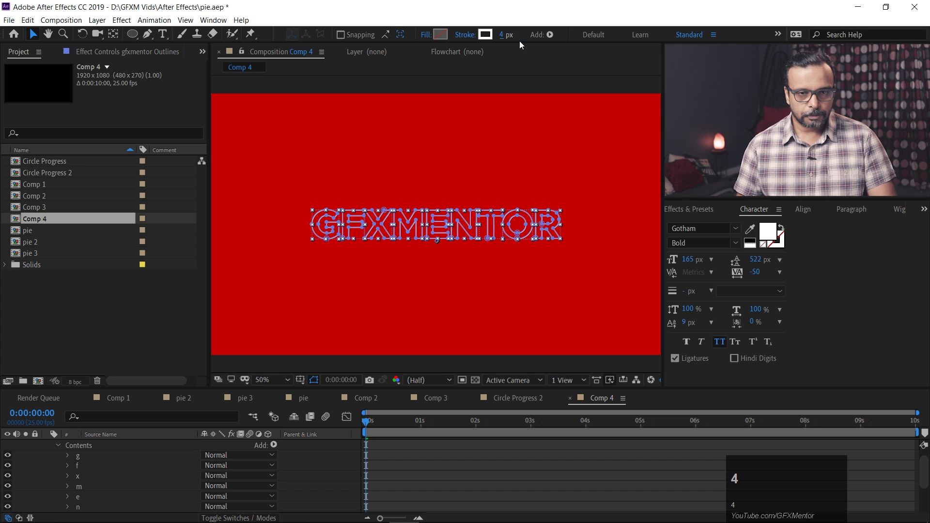
pyautogui.click(456, 160)
pyautogui.scroll(3)
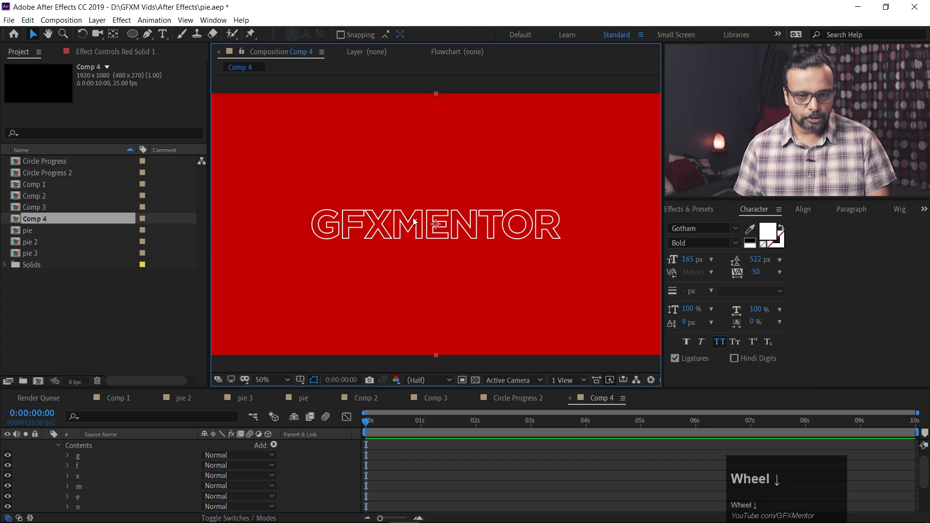
pyautogui.scroll(-3)
pyautogui.scroll(3)
# Thicken the GFXMENTOR outline stroke to 6 px and view the result
pyautogui.click(106, 446)
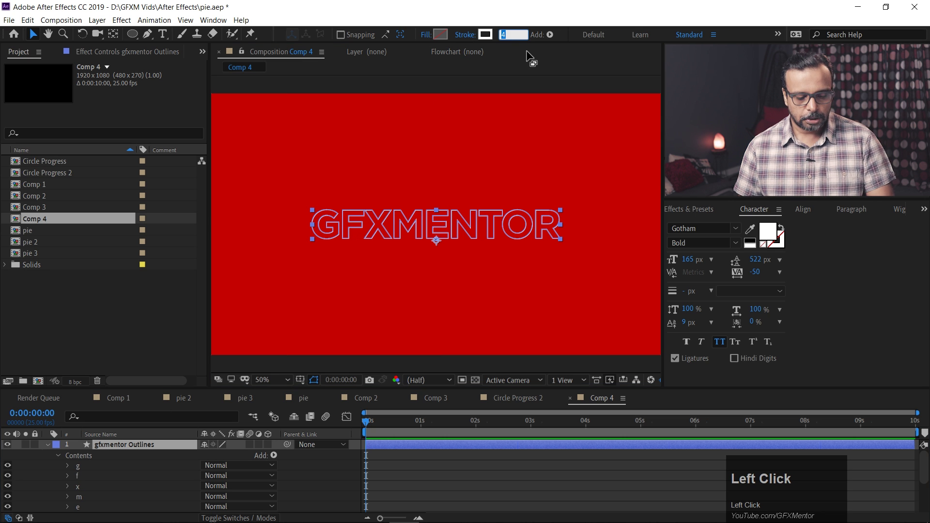
pyautogui.press('6')
pyautogui.click(483, 157)
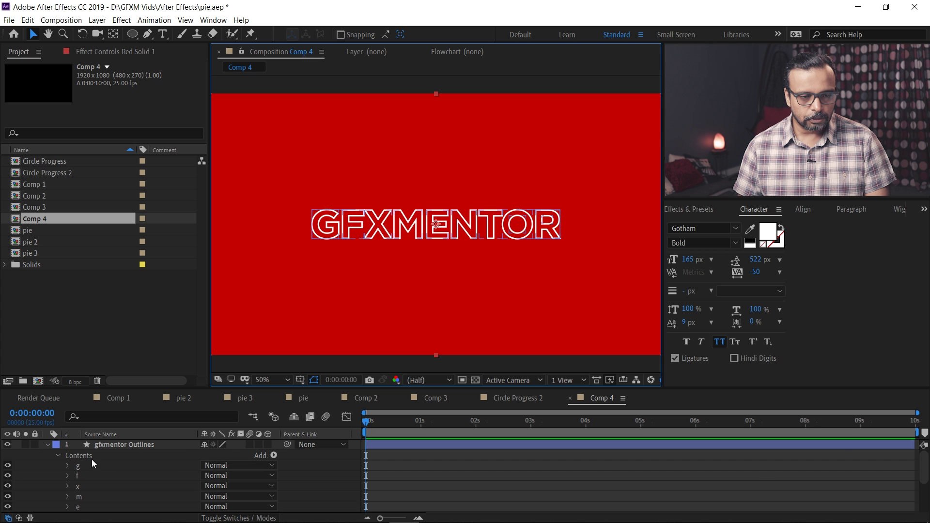
# Add a Trim Paths operator to the gfxmentor Outlines layer from the Add menu
pyautogui.click(87, 458)
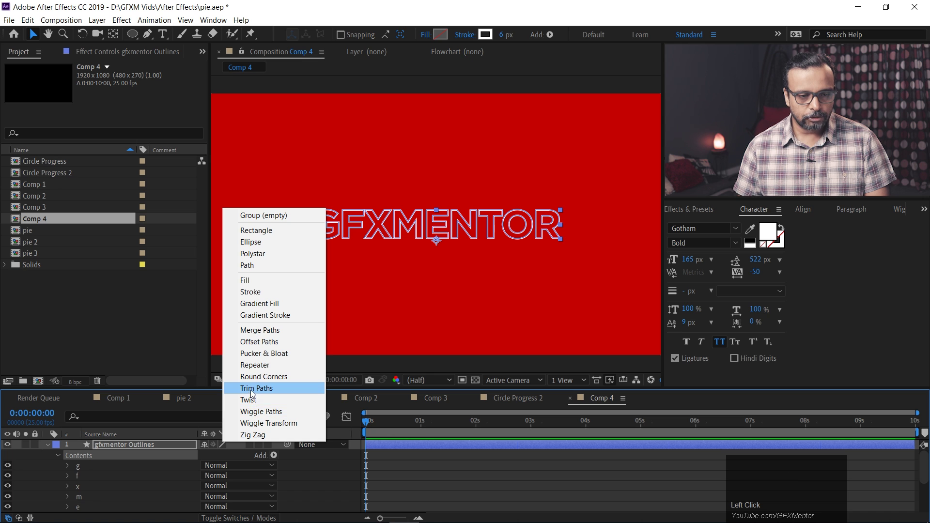
pyautogui.click(251, 391)
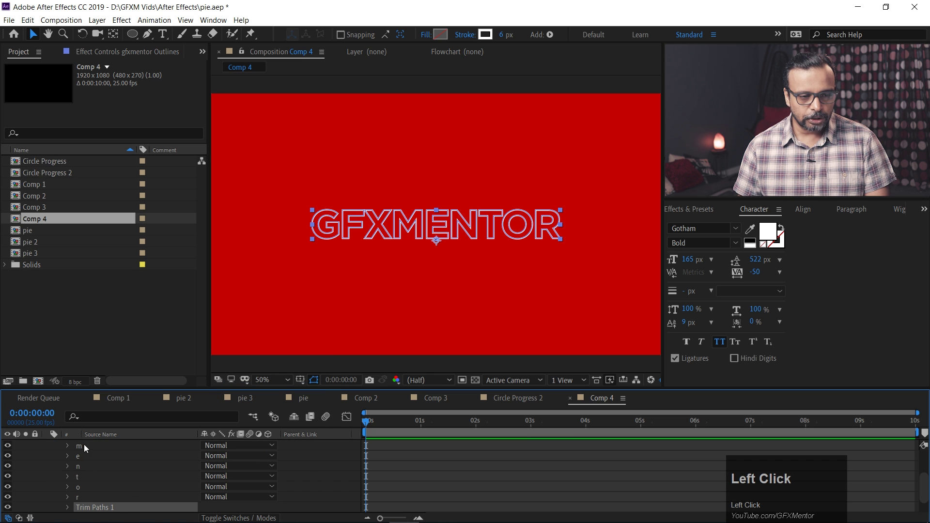
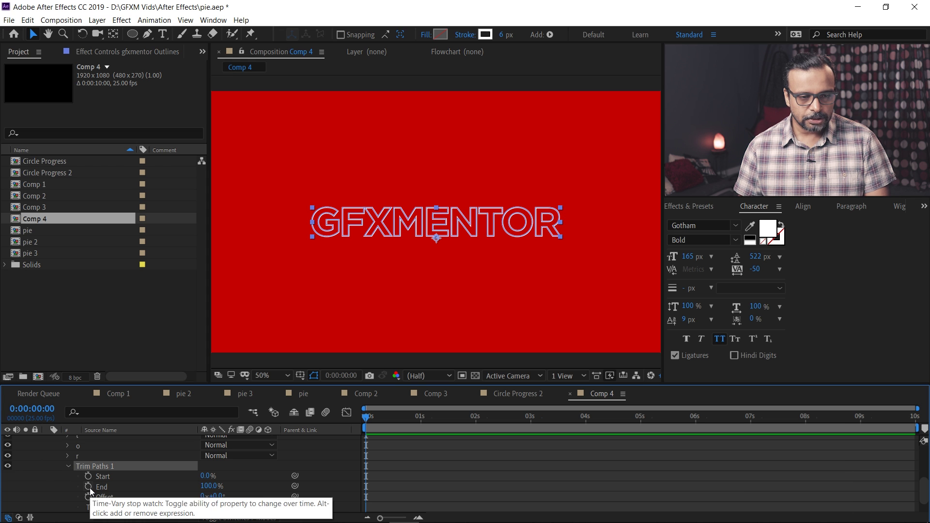
# Keyframe Trim Paths End from 0% at 0s to 100% near 2s and preview the write-on
pyautogui.moveTo(90, 489); pyautogui.dragTo(211, 497)
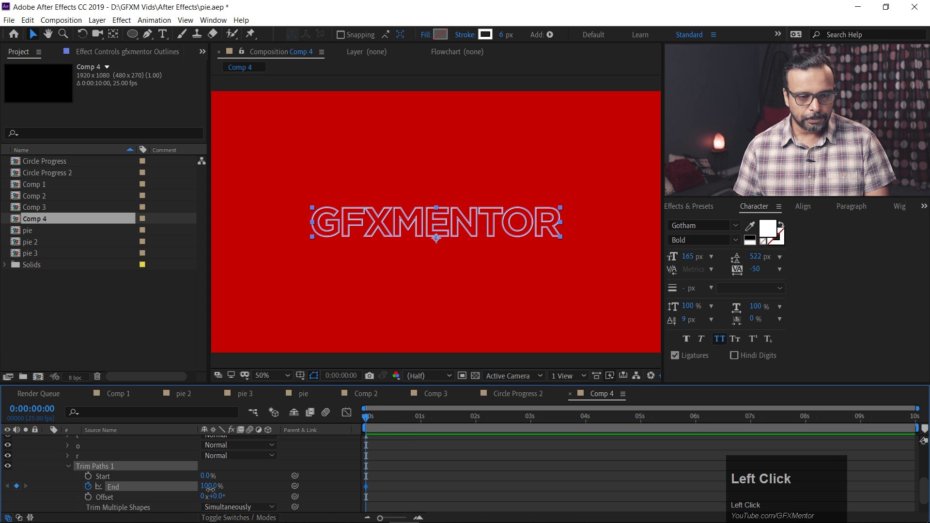
pyautogui.press('0')
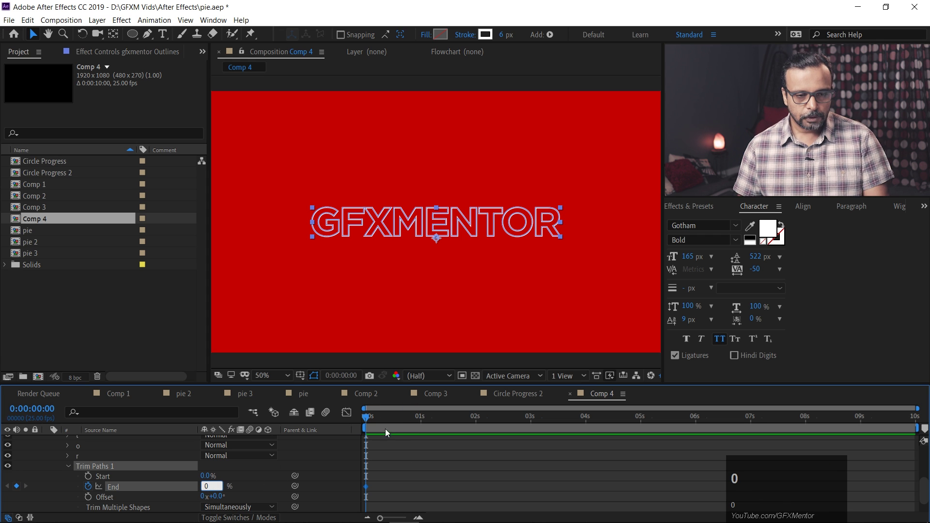
pyautogui.moveTo(420, 418); pyautogui.dragTo(562, 481)
pyautogui.press('space')
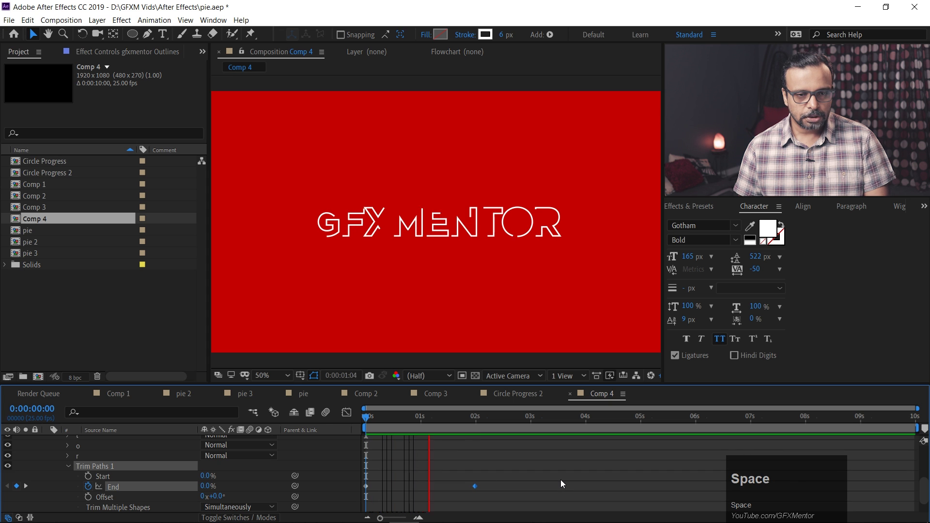
pyautogui.press('space')
pyautogui.moveTo(428, 423); pyautogui.dragTo(312, 240)
pyautogui.press('space')
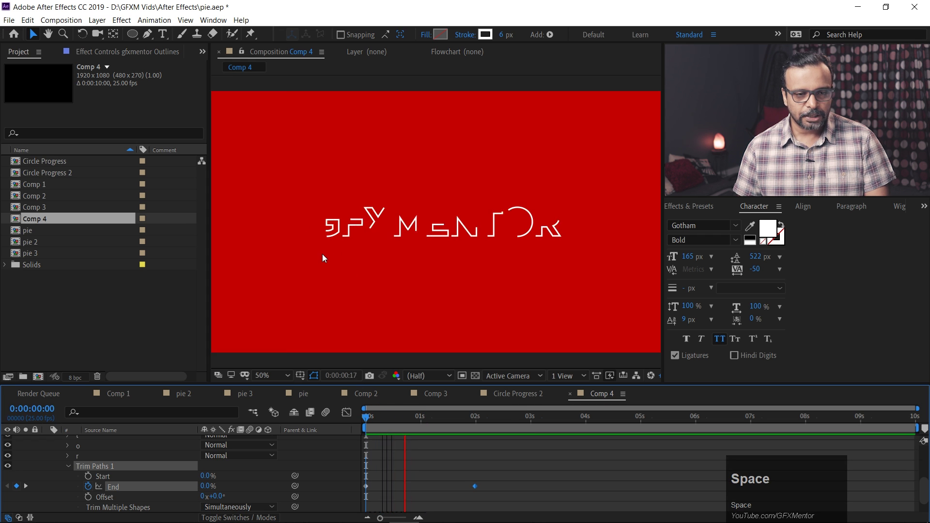
pyautogui.press('space')
# Set Trim Multiple Shapes to Individually and preview the per-letter trimming animation
pyautogui.click(402, 418)
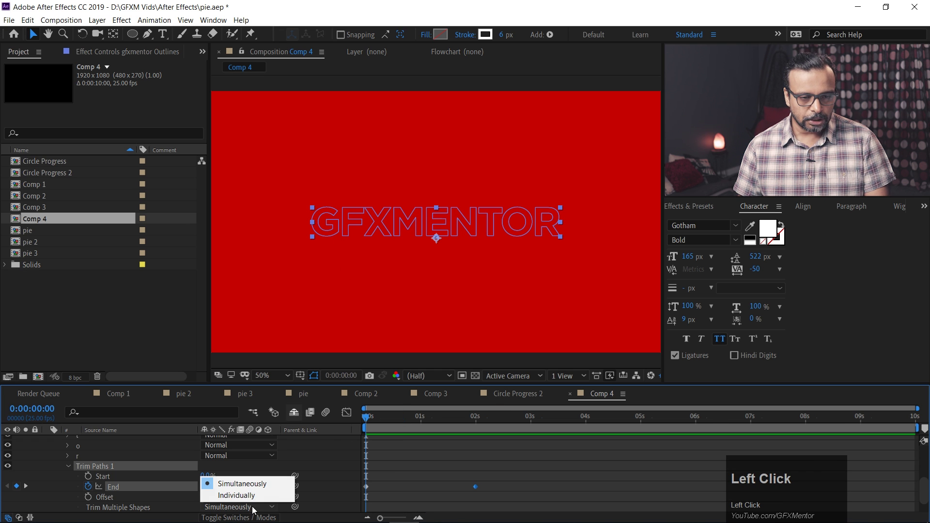
pyautogui.press('space')
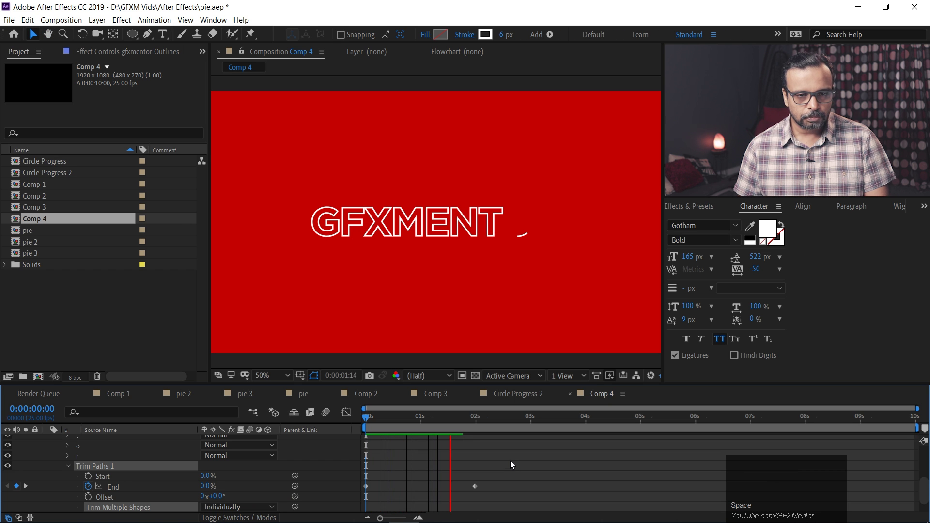
pyautogui.press('space')
pyautogui.moveTo(477, 487); pyautogui.dragTo(521, 475)
pyautogui.press('space')
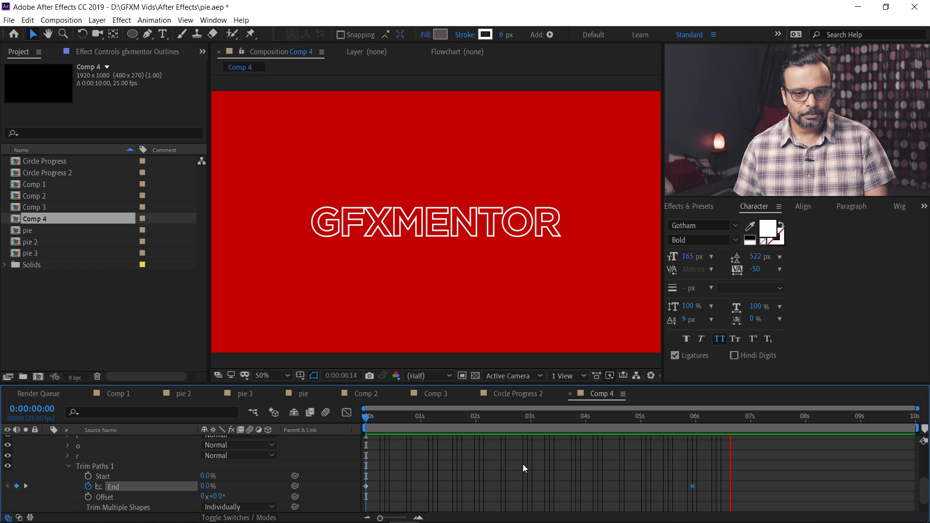
pyautogui.press('space')
# Set the Trim Paths End value to 70% so the outlines stay partially trimmed
pyautogui.moveTo(693, 487); pyautogui.dragTo(205, 492)
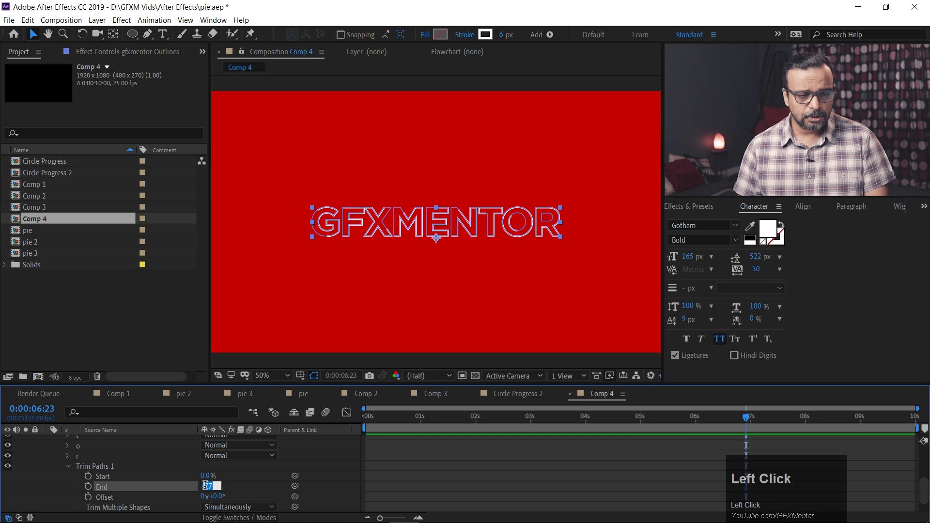
pyautogui.write('7')
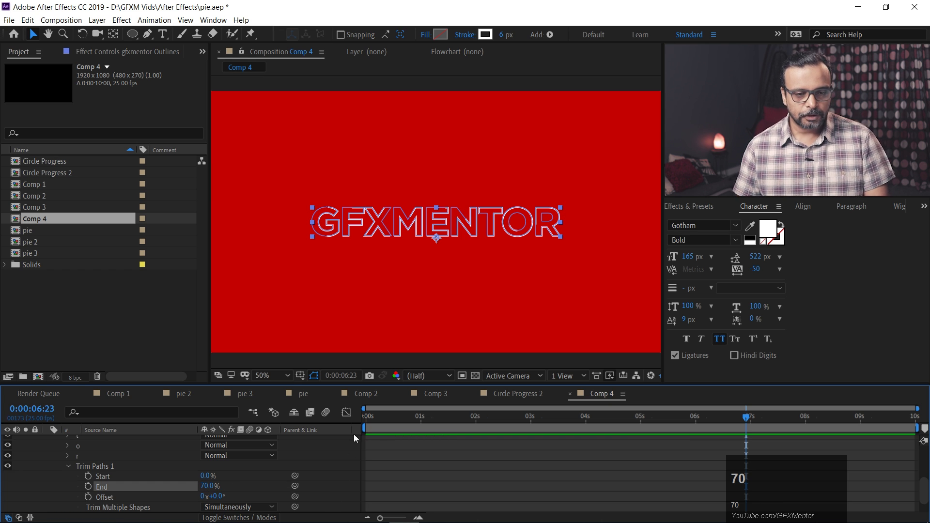
pyautogui.write('0')
pyautogui.click(386, 417)
# Preview the trimmed outline, then move to about three seconds to keyframe Offset
pyautogui.press('space')
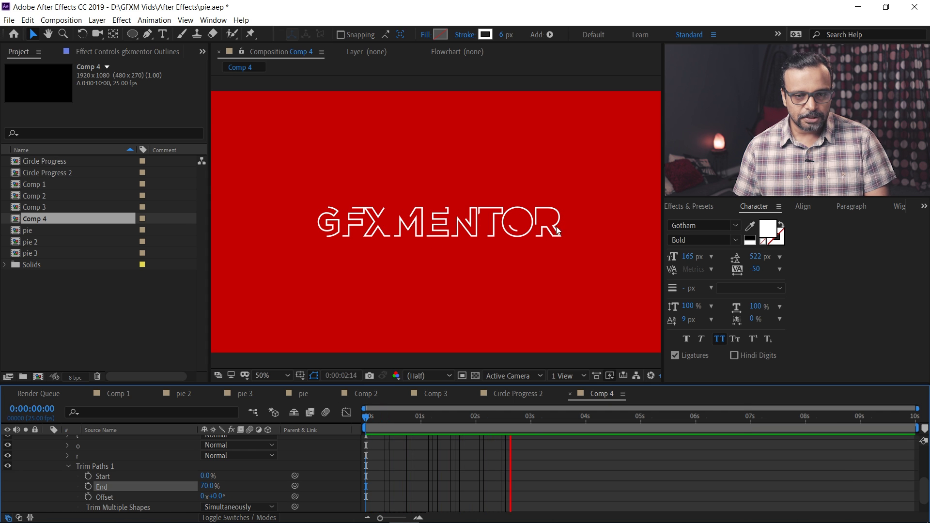
pyautogui.press('space')
pyautogui.moveTo(429, 419); pyautogui.dragTo(208, 509)
pyautogui.press('ctrl+z')
# Replace the three-second Offset keyframe with 1 full revolution and preview the write-on
pyautogui.click(204, 505)
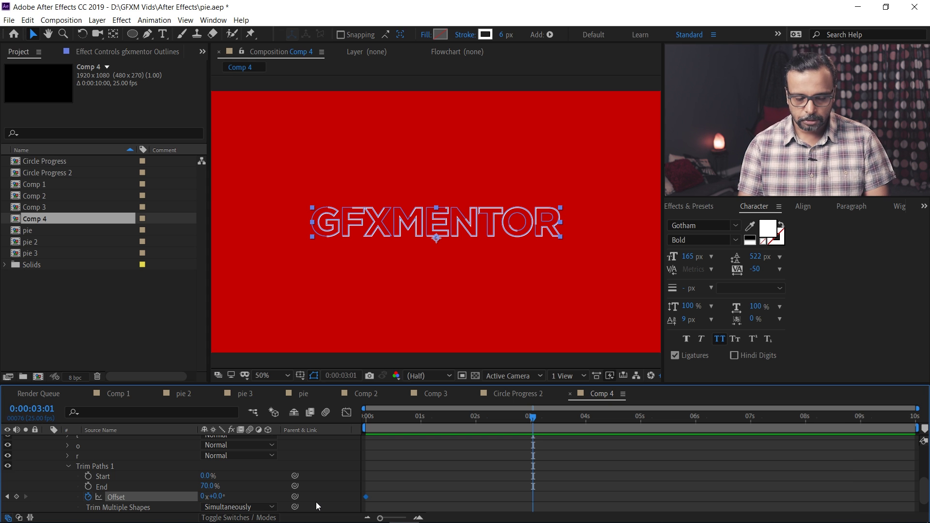
pyautogui.click(202, 503)
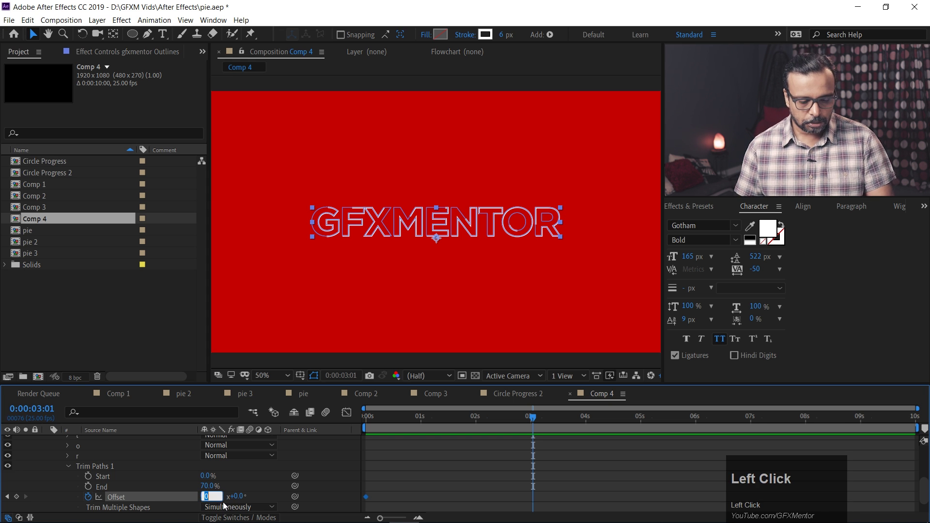
pyautogui.press('1')
pyautogui.click(395, 482)
pyautogui.press('space')
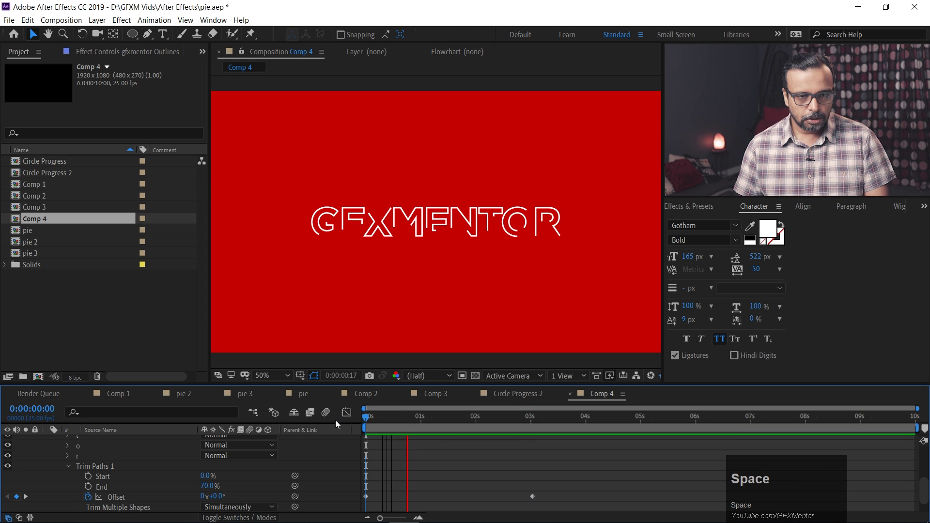